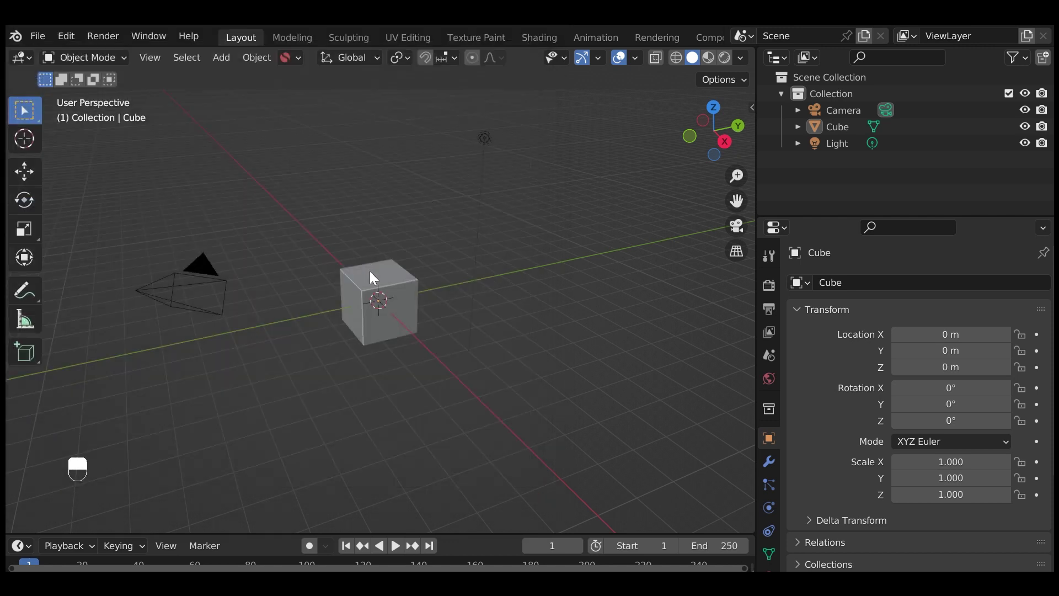
- Delete the default cube and bring up the Add Mesh list containing Starship
{"action": "key", "text": "Delete"}
{"action": "left_click_drag", "start_coordinate": [435, 283], "coordinate": [68, 527]}
{"action": "key", "text": "shift+a"}
{"action": "left_click_drag", "start_coordinate": [68, 527], "coordinate": [776, 466]}
- Orbit to view the ship lengthwise and nudge the Starship Controls seed to 624878
{"action": "left_click_drag", "start_coordinate": [68, 527], "coordinate": [122, 497]}
{"action": "left_click_drag", "start_coordinate": [775, 465], "coordinate": [1025, 358]}
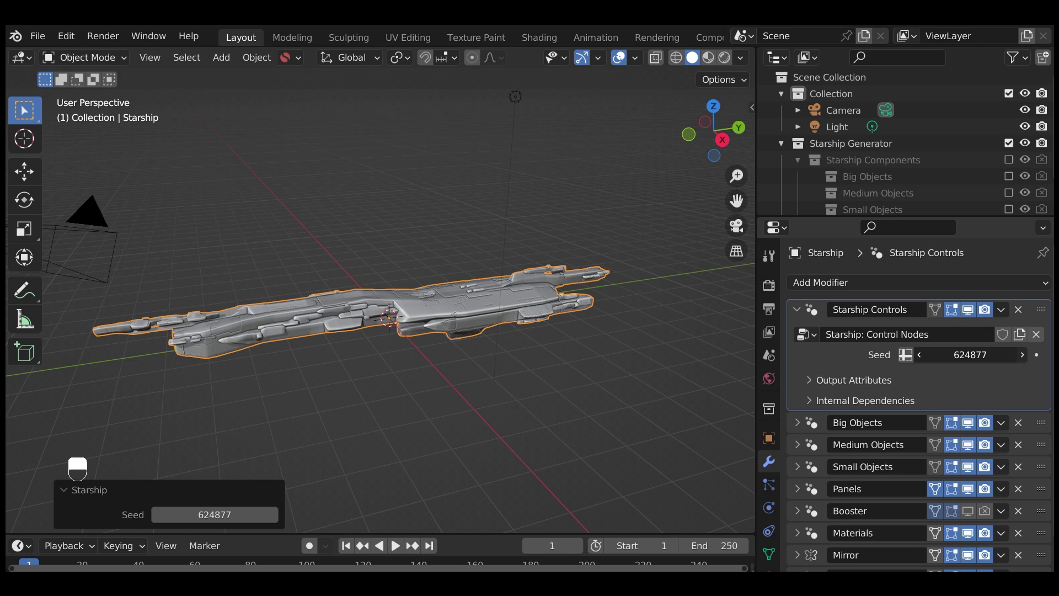